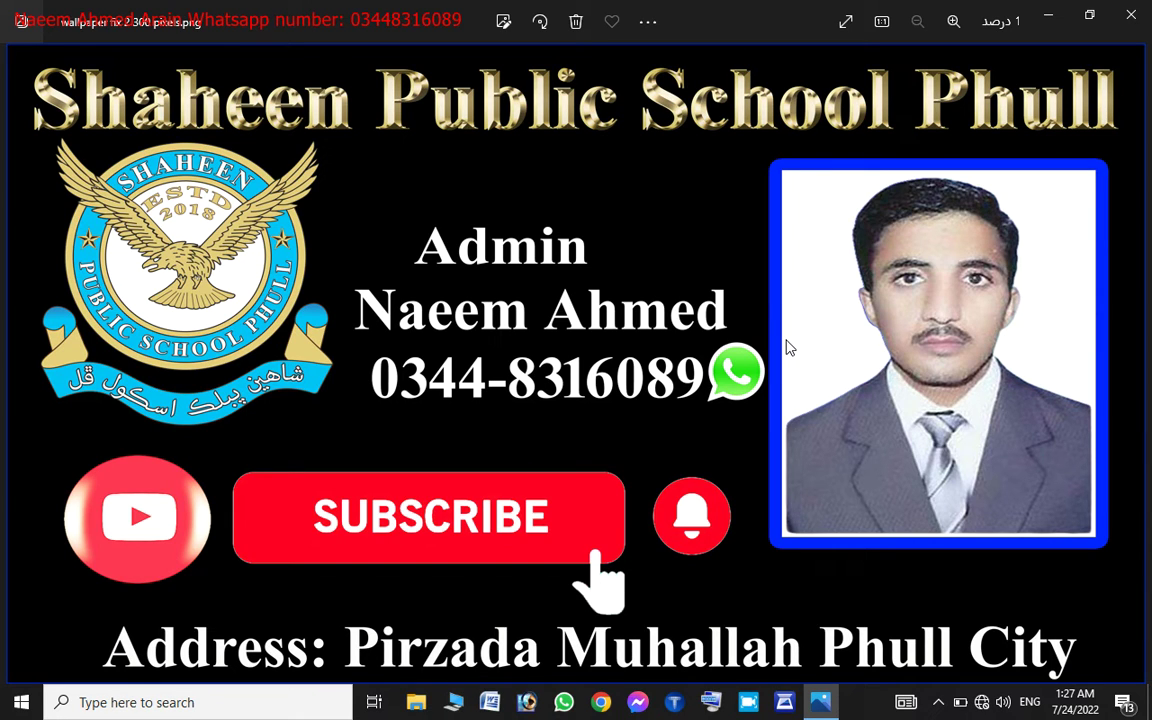
Step: Put the Photos viewer away so the desktop and its icons are visible
{"action": "double_click", "coordinate": [1055, 25]}
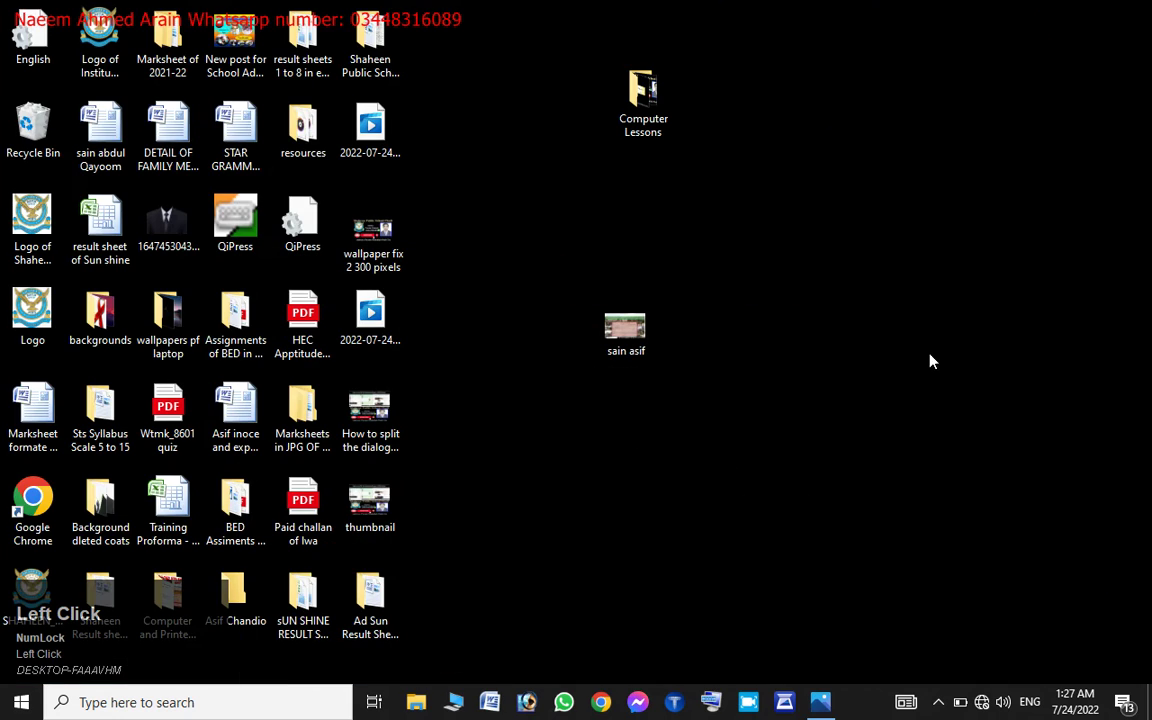
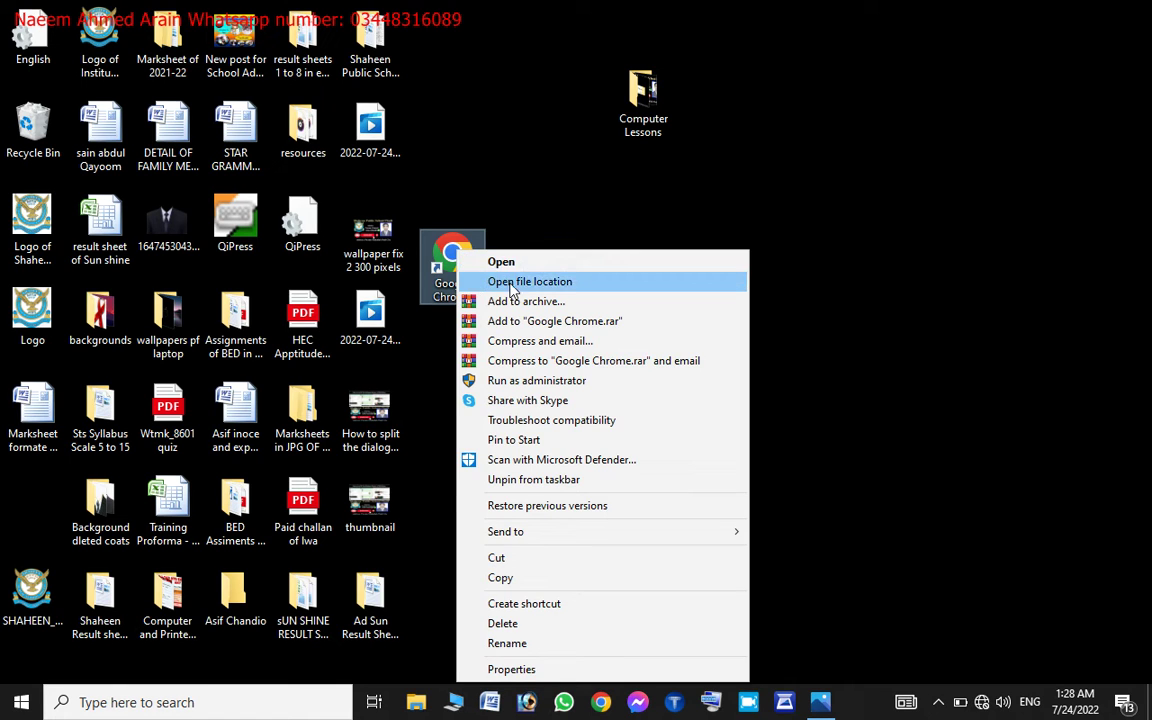
Step: Dismiss the Chrome shortcut's context menu on the desktop
{"action": "left_click", "coordinate": [419, 259]}
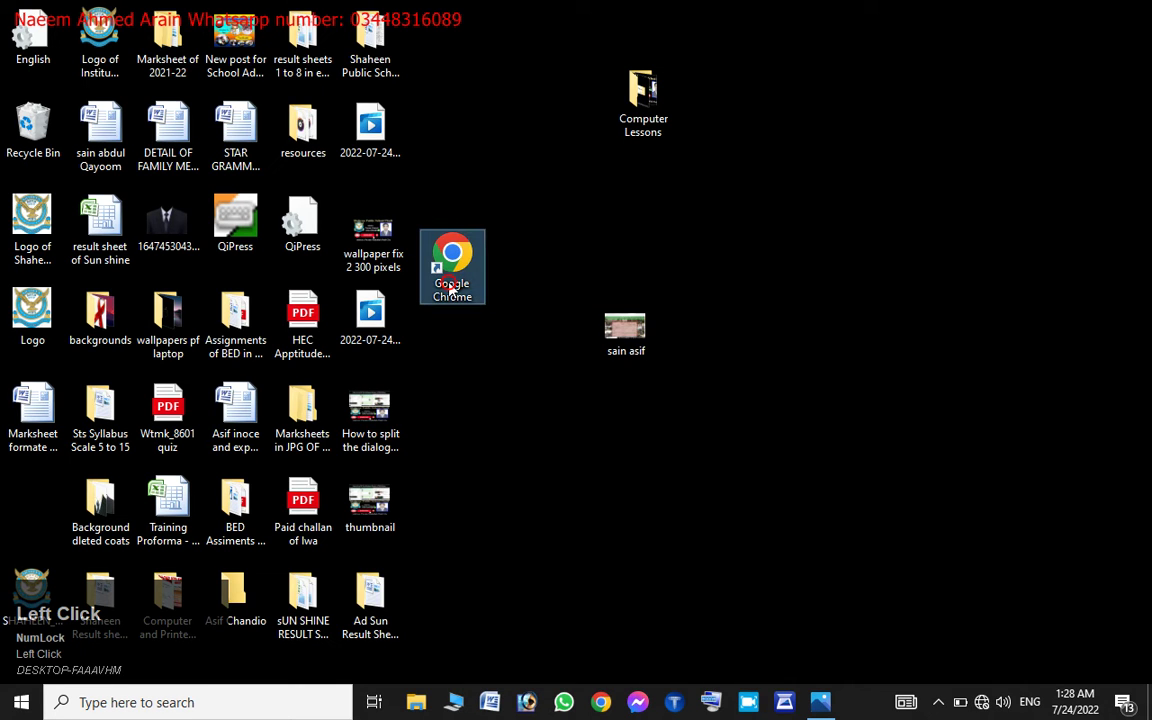
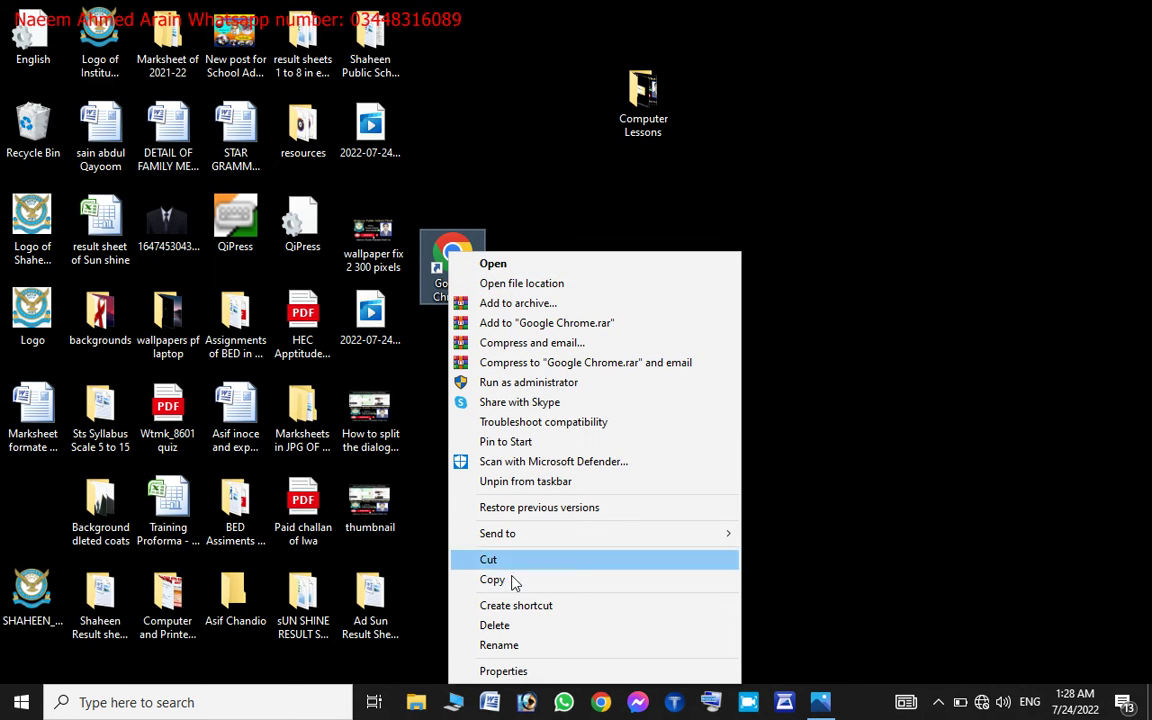
Step: Set the Chrome shortcut's Shortcut key field to CTRL + ALT + C
{"action": "left_click", "coordinate": [549, 675]}
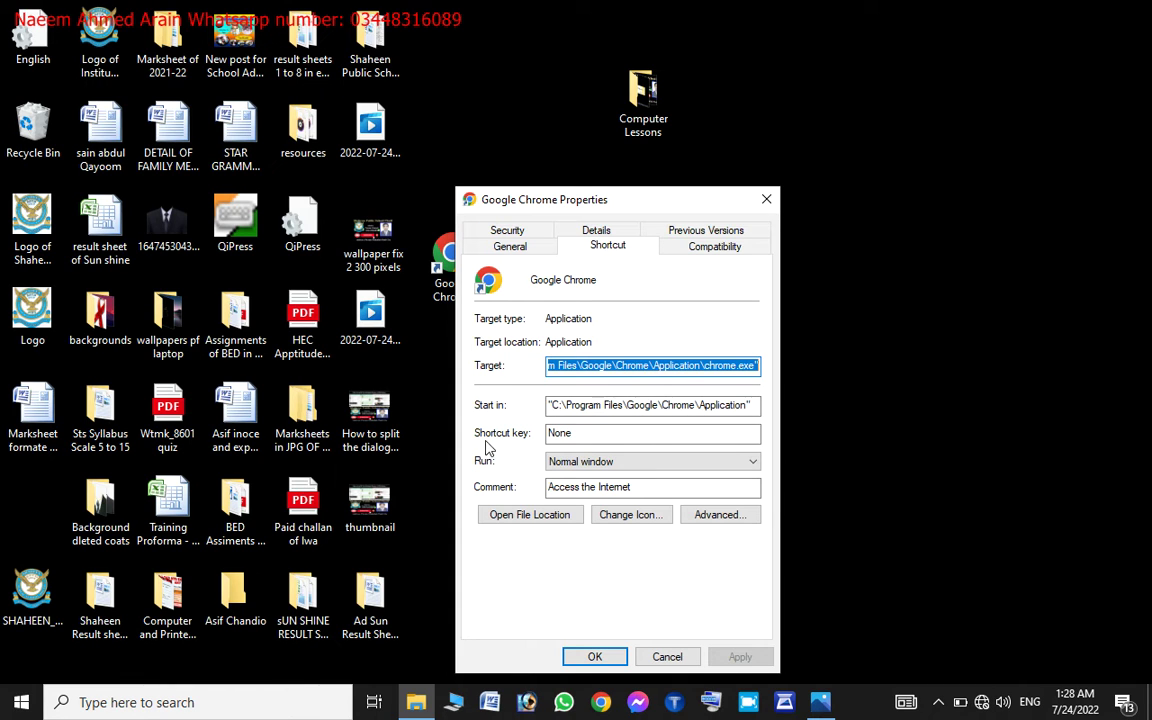
{"action": "left_click", "coordinate": [579, 440]}
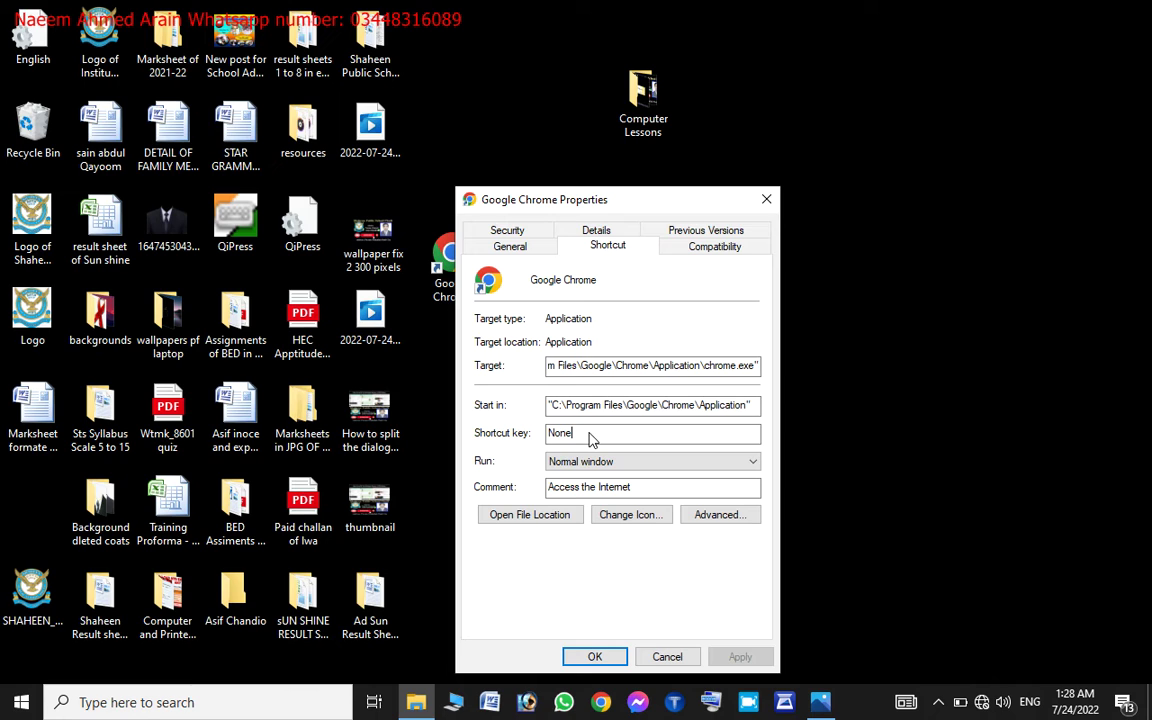
{"action": "key", "text": "ctrl+Num_Lock"}
{"action": "left_click", "coordinate": [596, 438]}
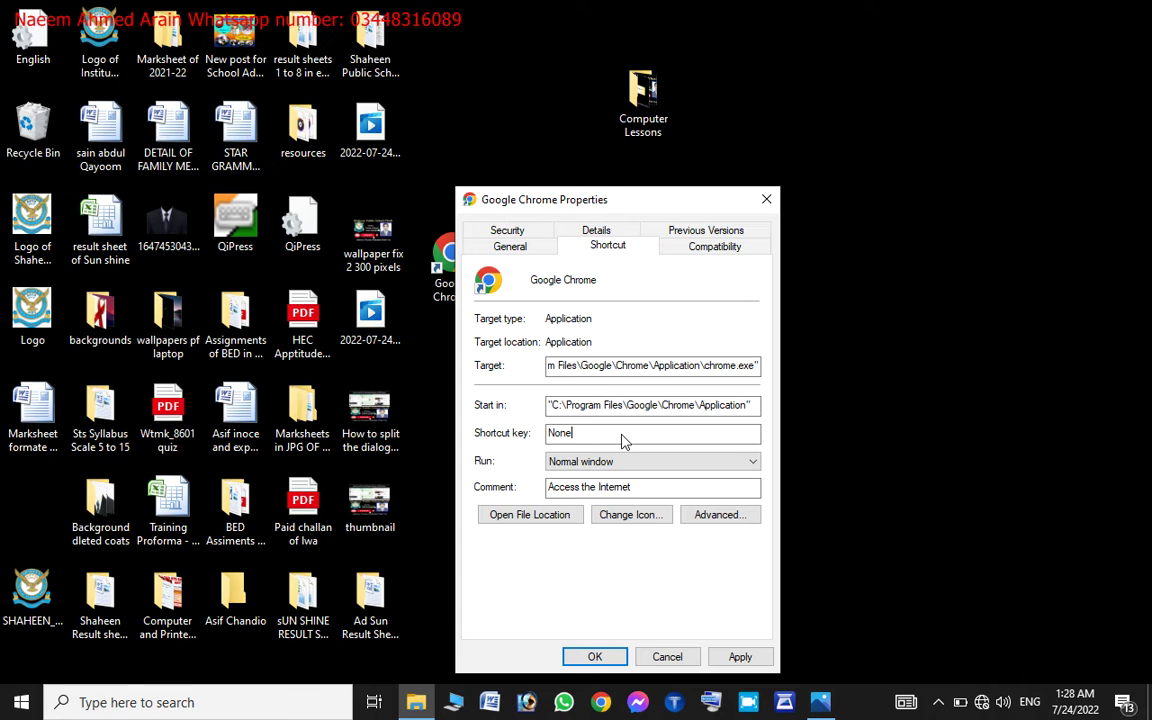
{"action": "key", "text": "ctrl+Num_Lock"}
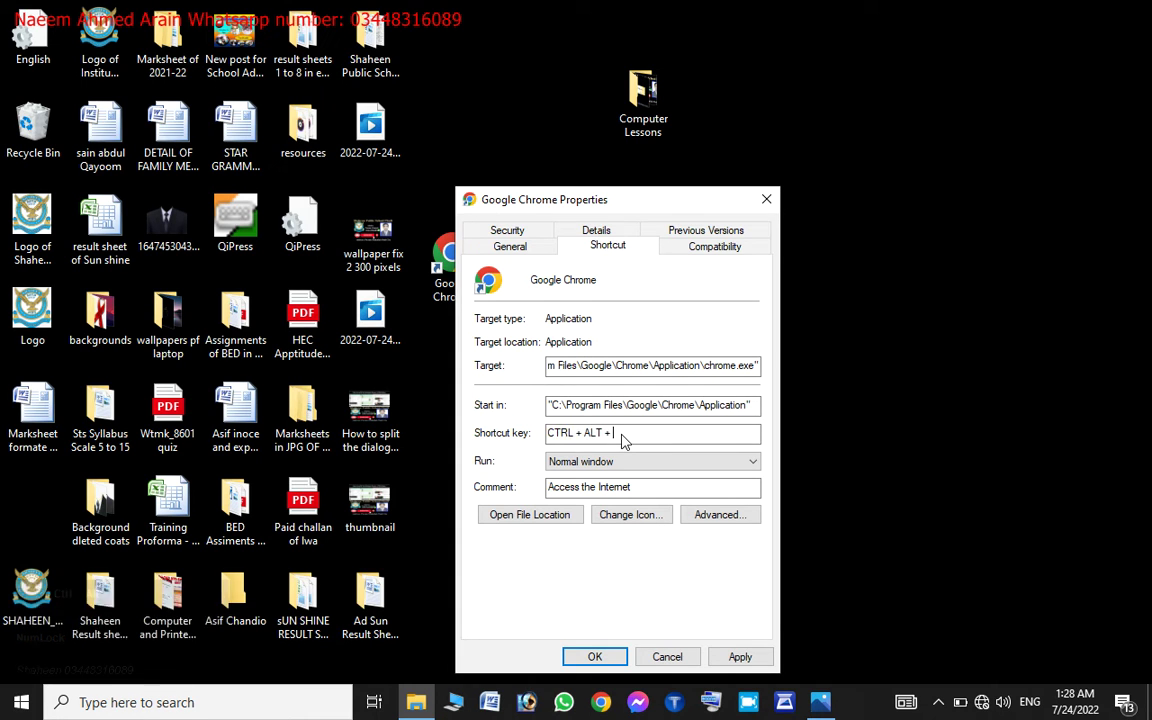
{"action": "key", "text": "ctrl+alt+c"}
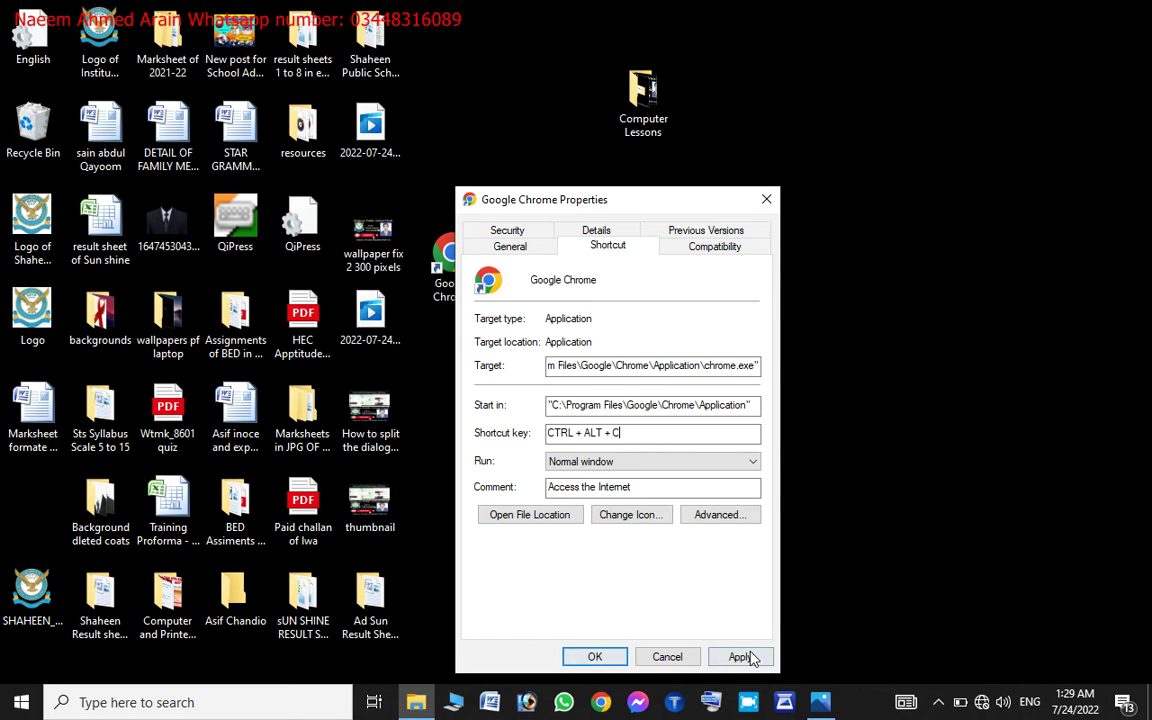
Step: Apply the setting and grant administrator permission in the Access Denied prompt
{"action": "left_click", "coordinate": [756, 659]}
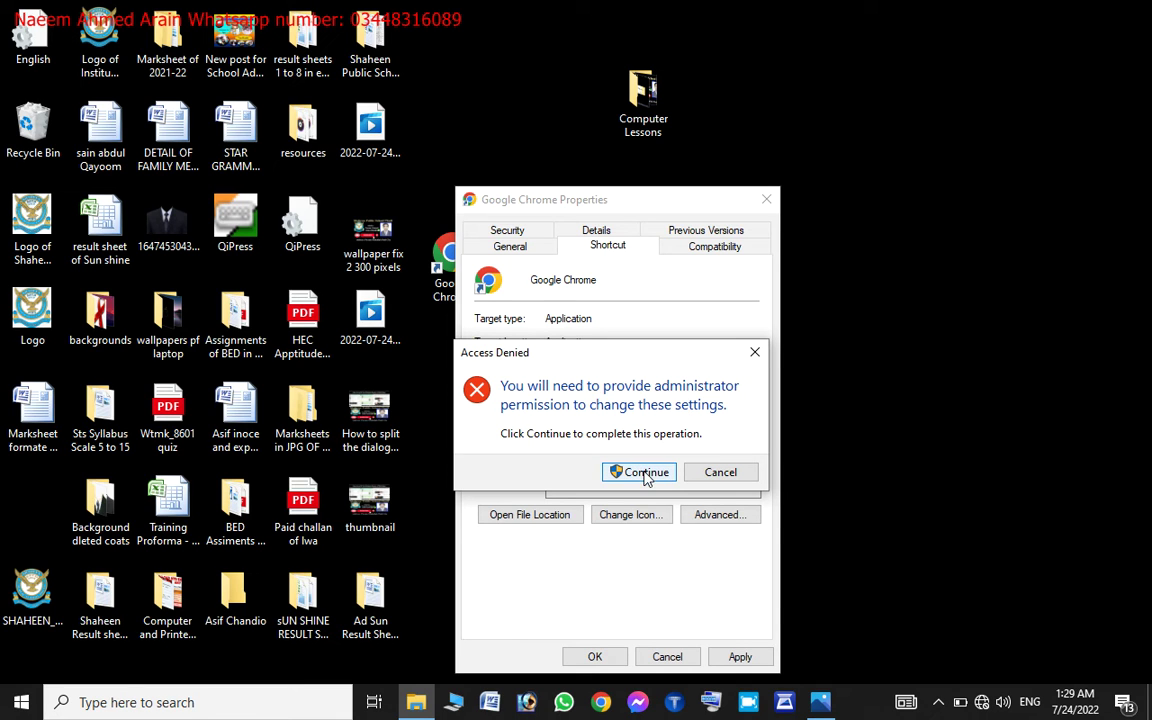
{"action": "left_click", "coordinate": [646, 478]}
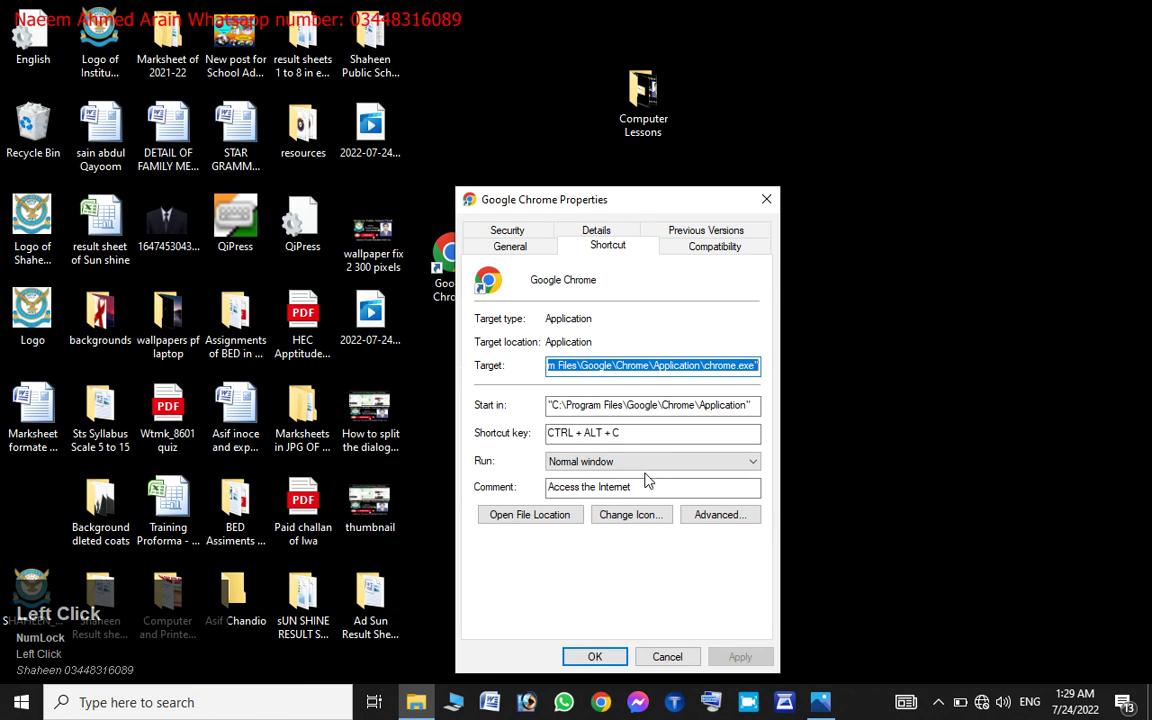
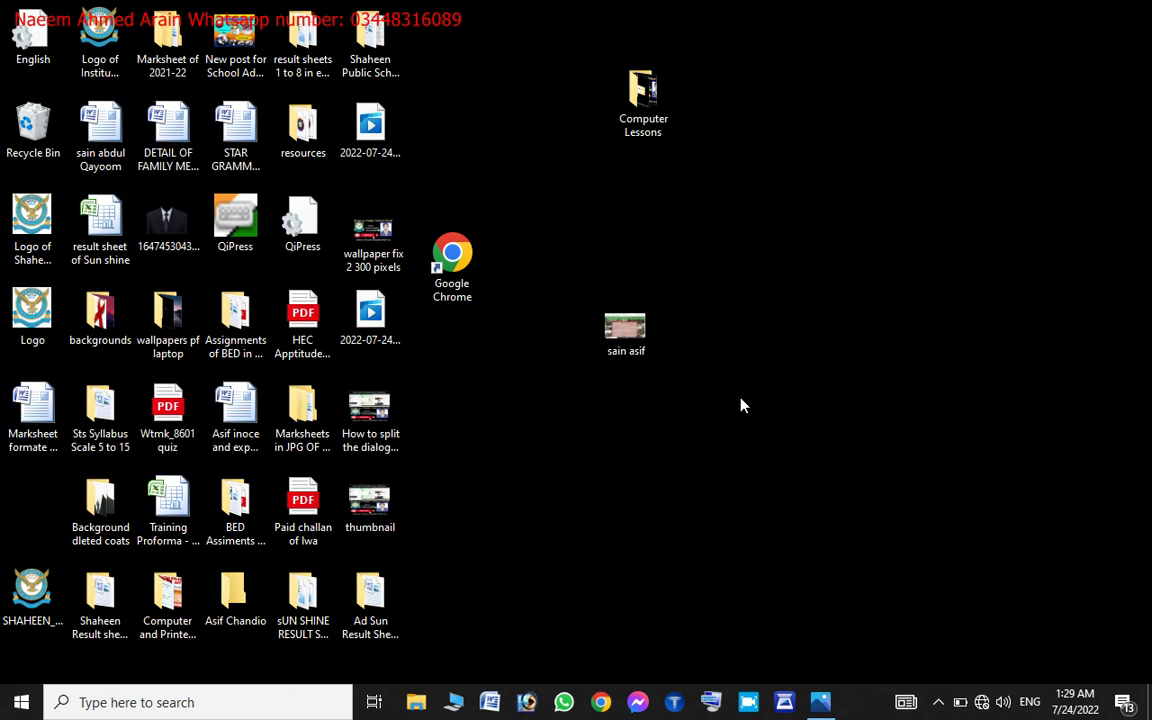
Step: Launch Chrome with Ctrl+Alt+C, maximize it, then minimize back to the desktop
{"action": "key", "text": "ctrl+alt+c"}
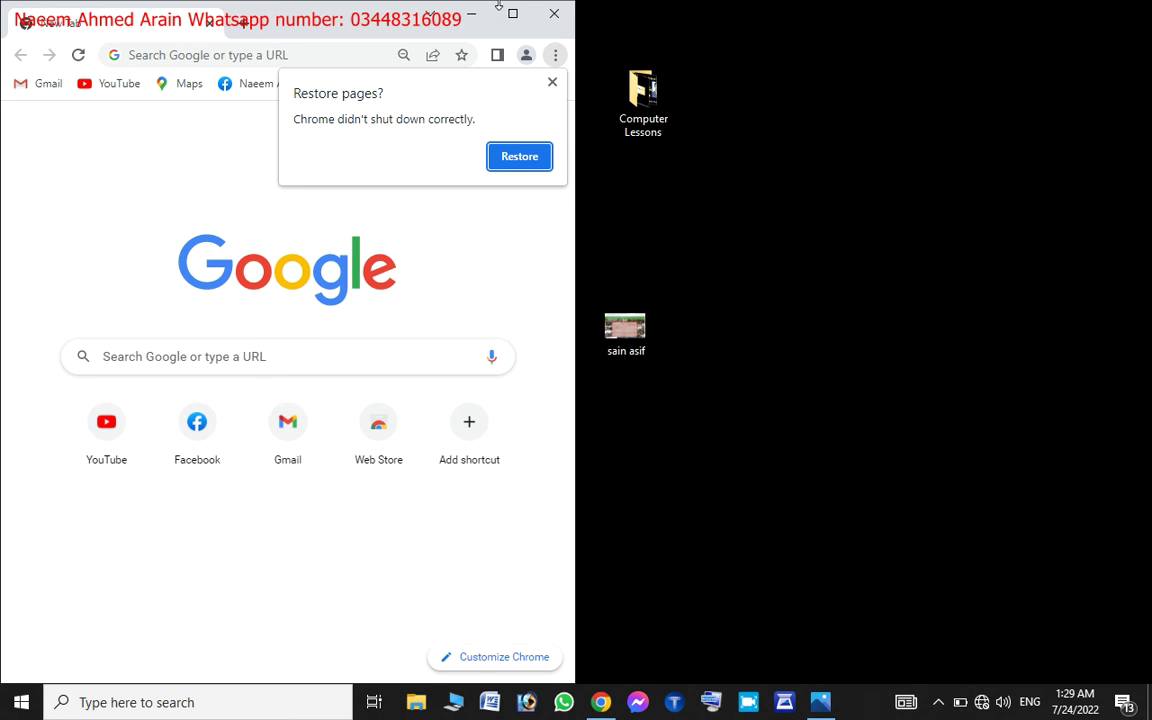
{"action": "double_click", "coordinate": [504, 13]}
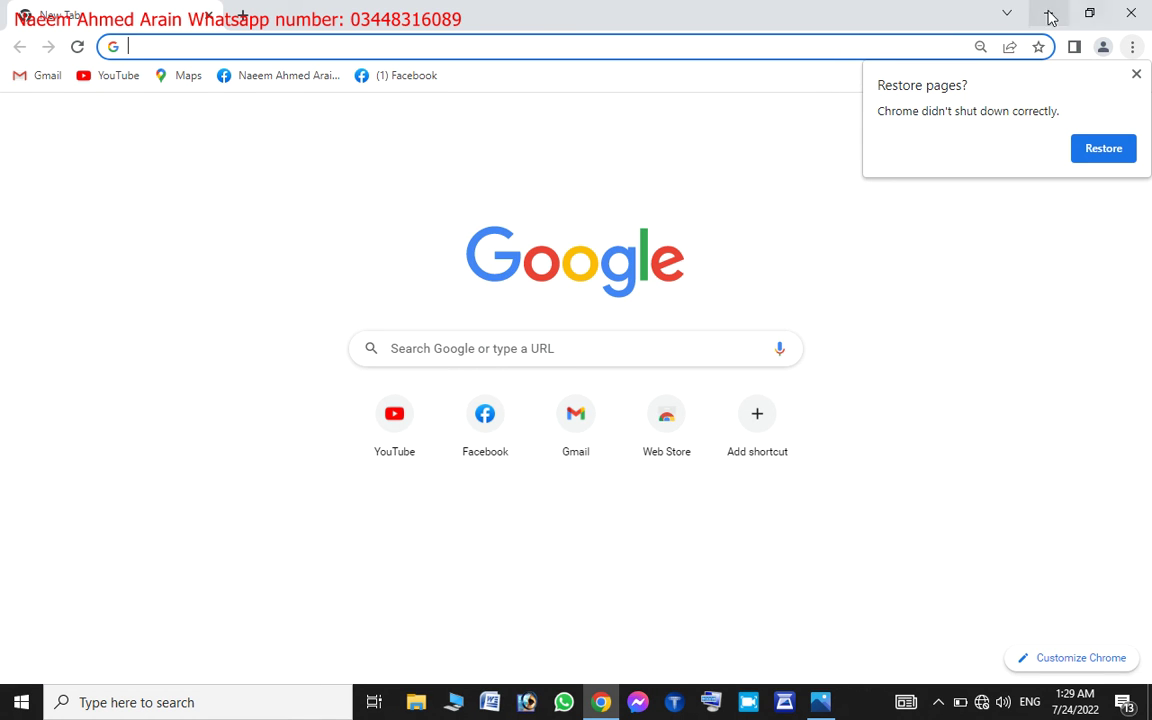
{"action": "left_click", "coordinate": [1056, 11]}
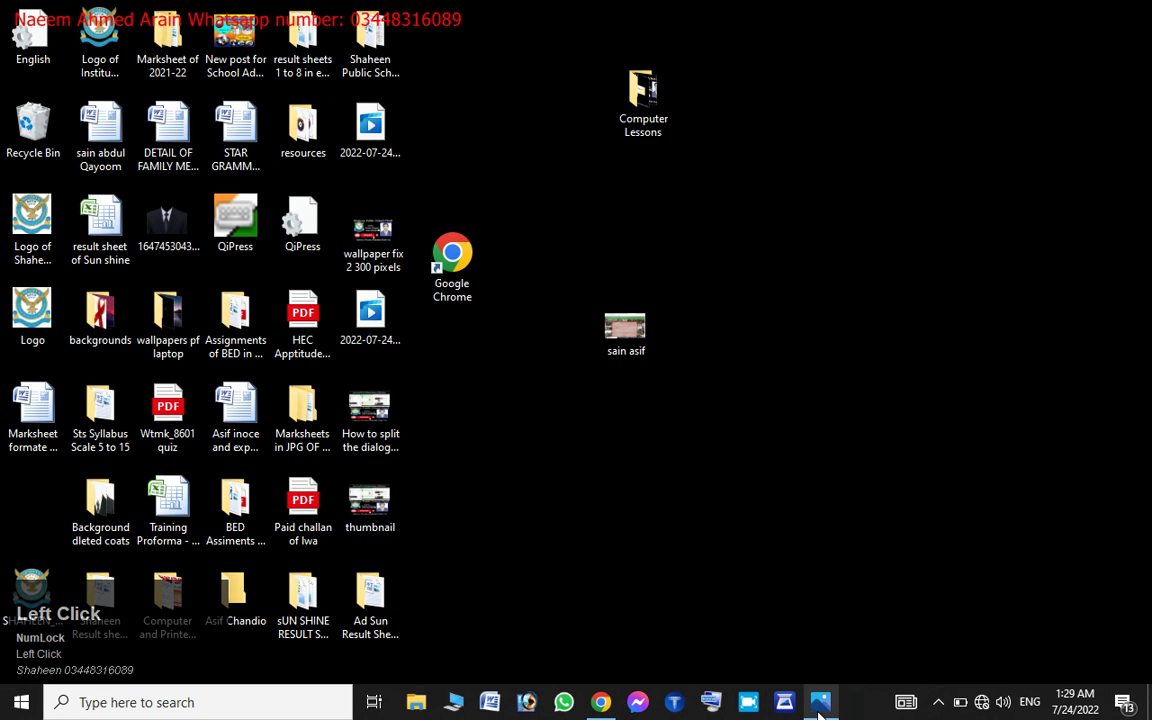
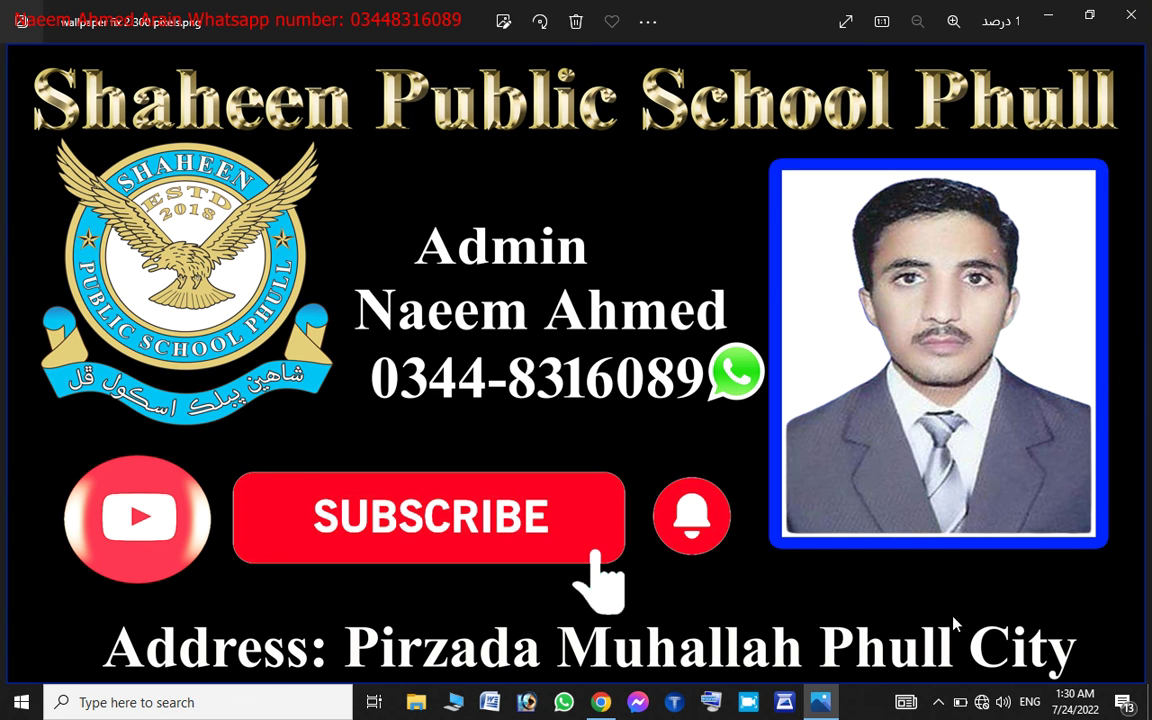
Step: Show the taskbar tray's hidden running-app icons
{"action": "left_click", "coordinate": [941, 702]}
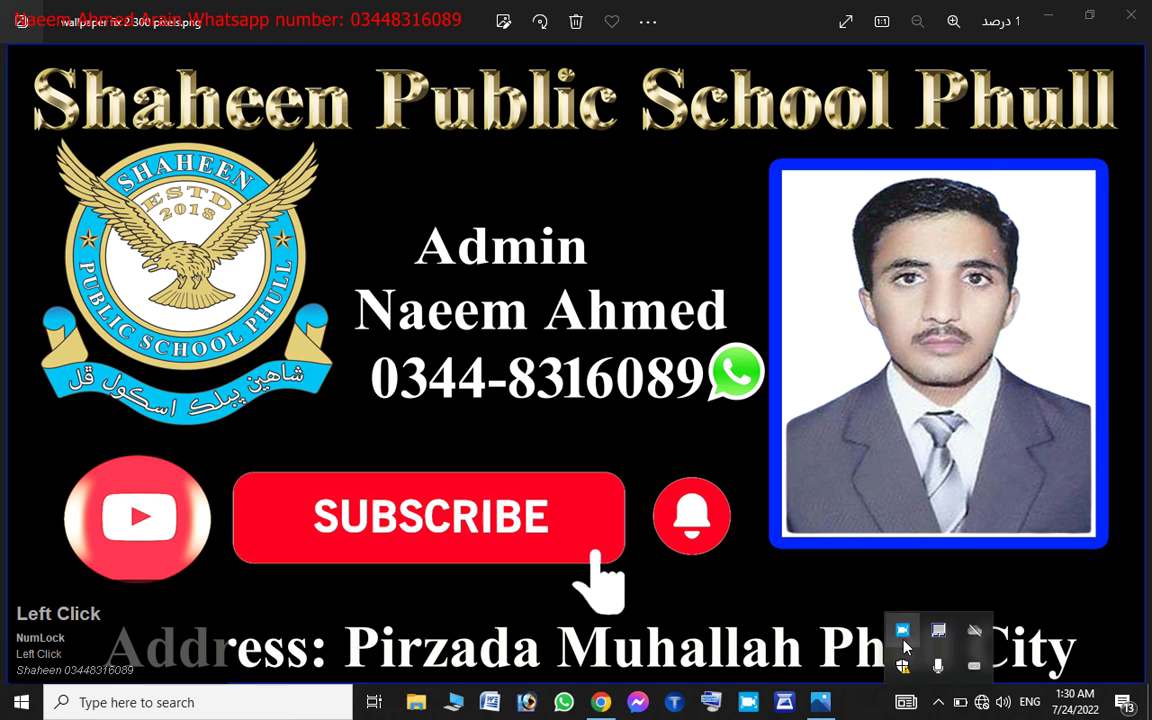